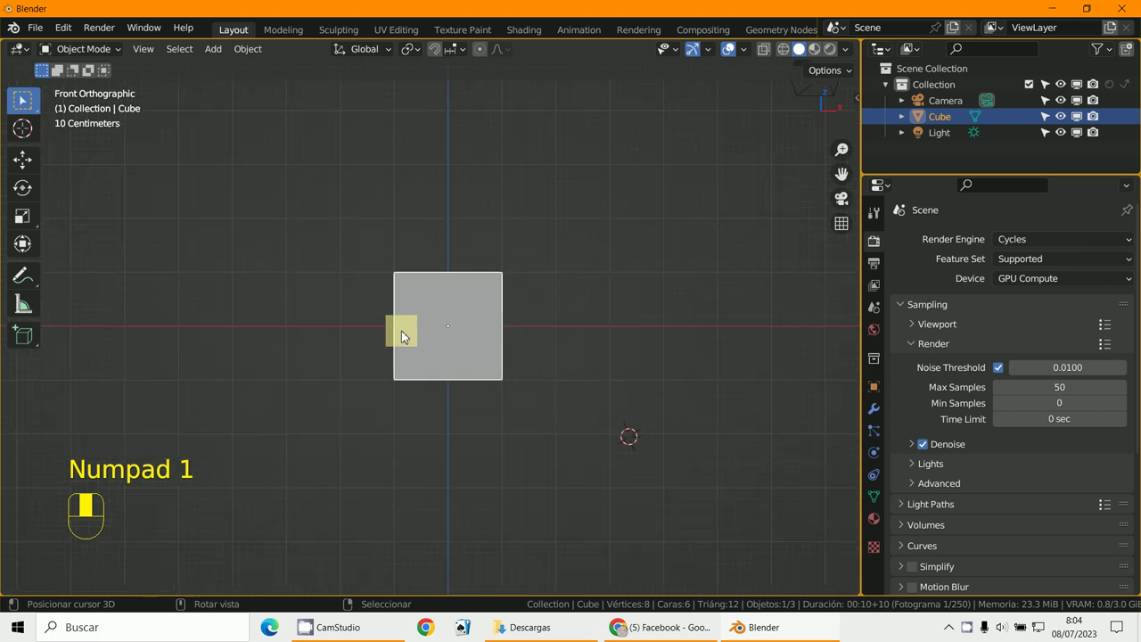
- Delete the default cube, recentre the view and check the empty scene from side and front
{"action": "key", "text": "x"}
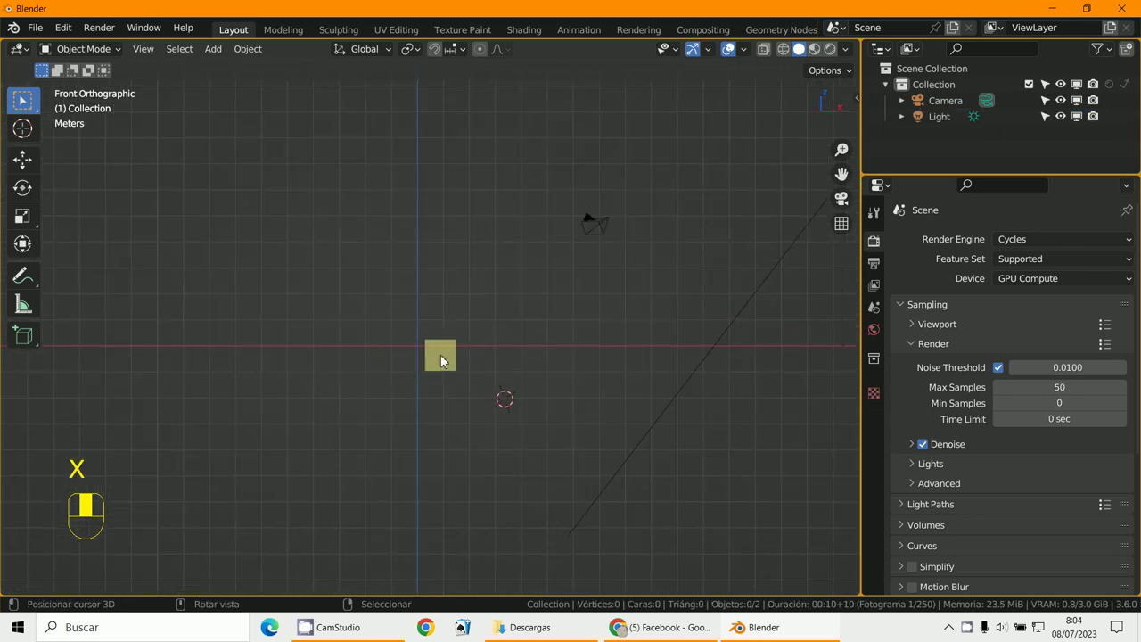
{"action": "key", "text": "shift+c"}
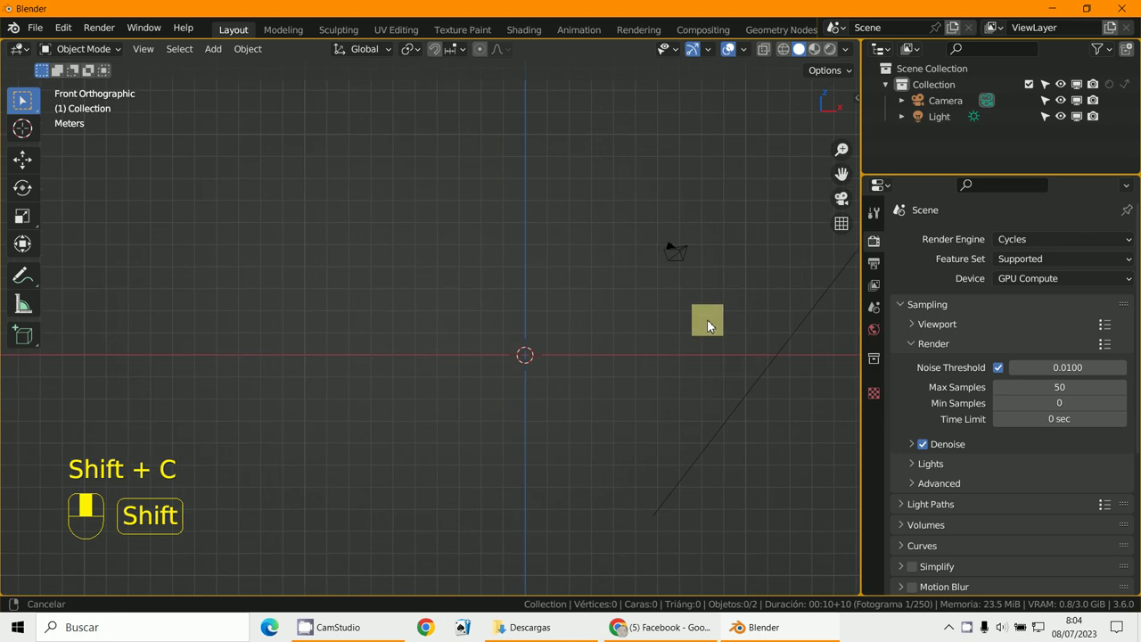
{"action": "key", "text": "KP_3"}
{"action": "key", "text": "KP_1"}
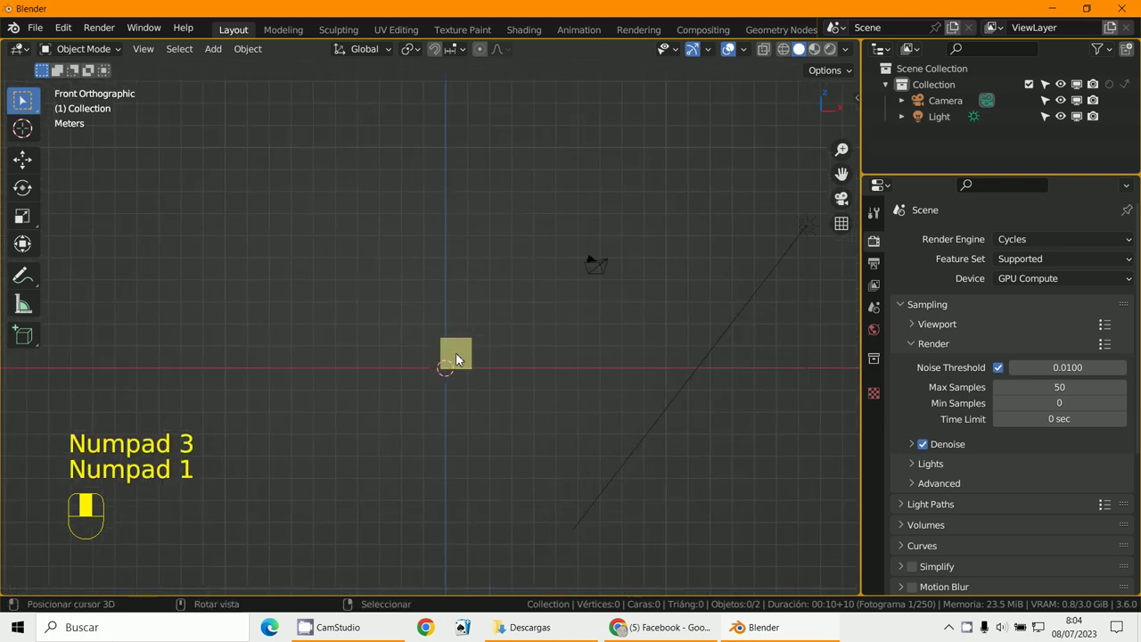
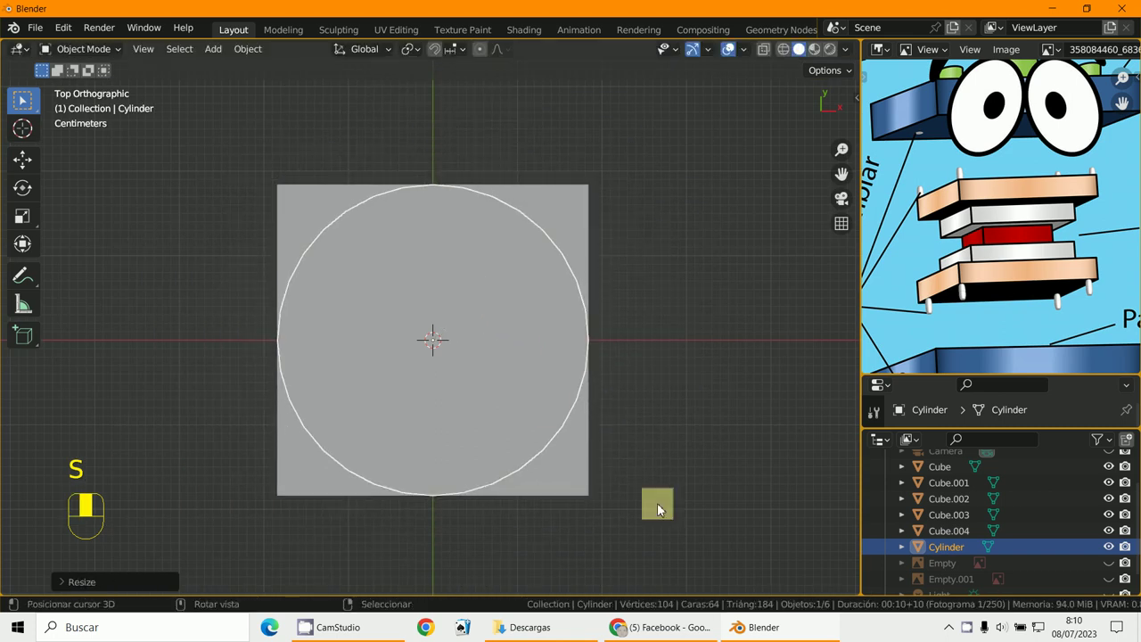
- Shrink the cylinder into a small pin and try placing it at the top slab's edge in front view
{"action": "key", "text": "s"}
{"action": "key", "text": "KP_1"}
{"action": "key", "text": "h"}
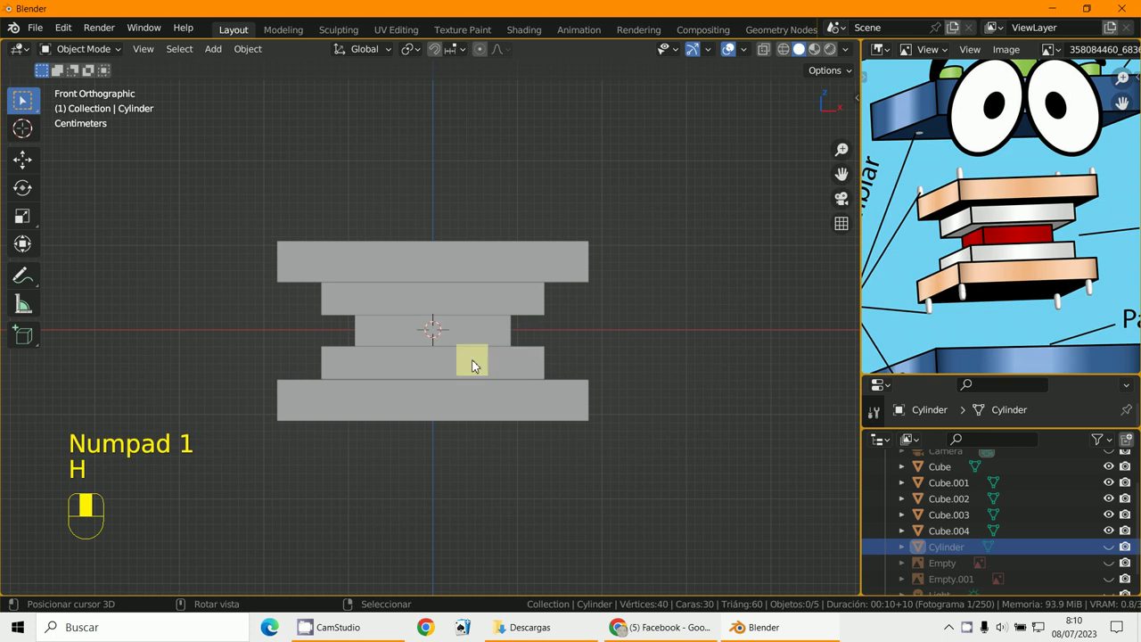
{"action": "key", "text": "alt+h"}
{"action": "key", "text": "g"}
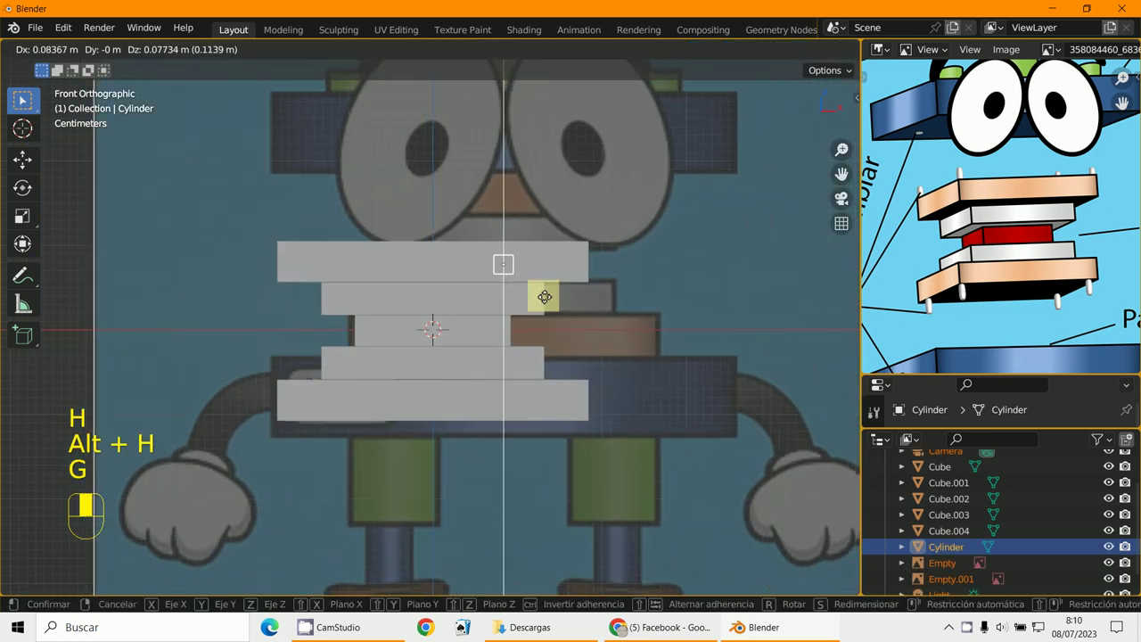
{"action": "right_click", "coordinate": [450, 337]}
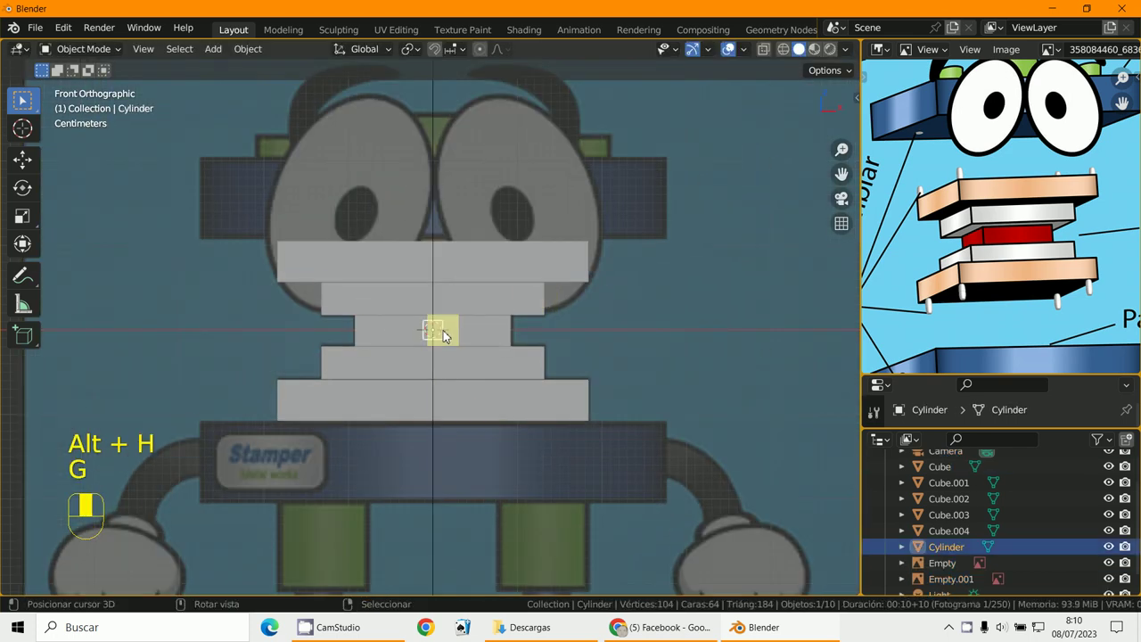
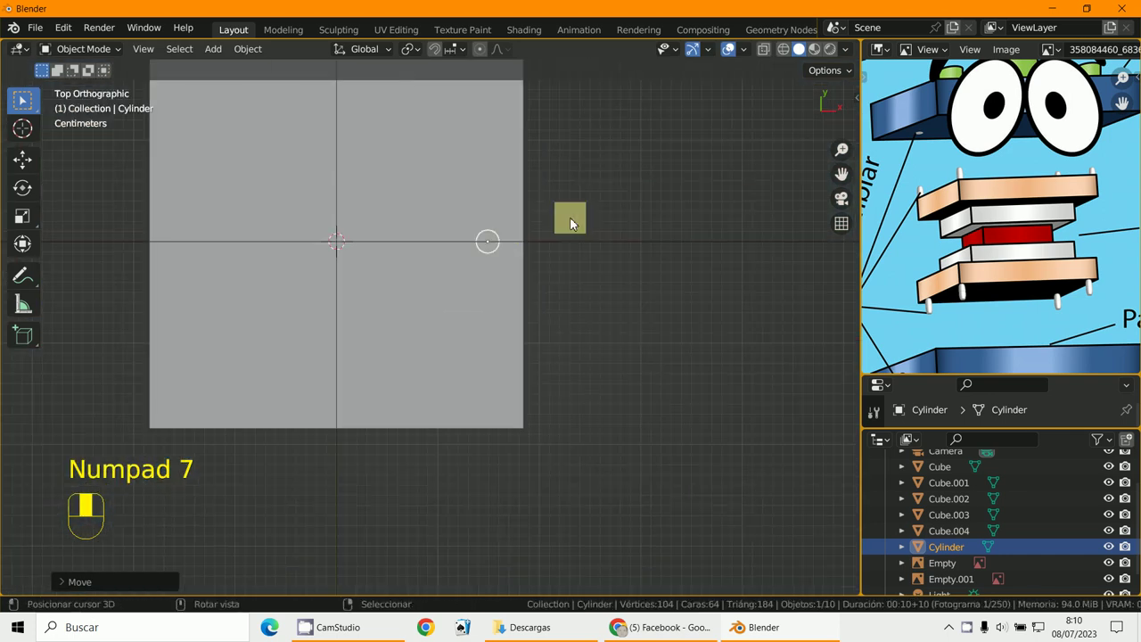
- Position the pin, resize it and make it taller, applying its scale
{"action": "key", "text": "g"}
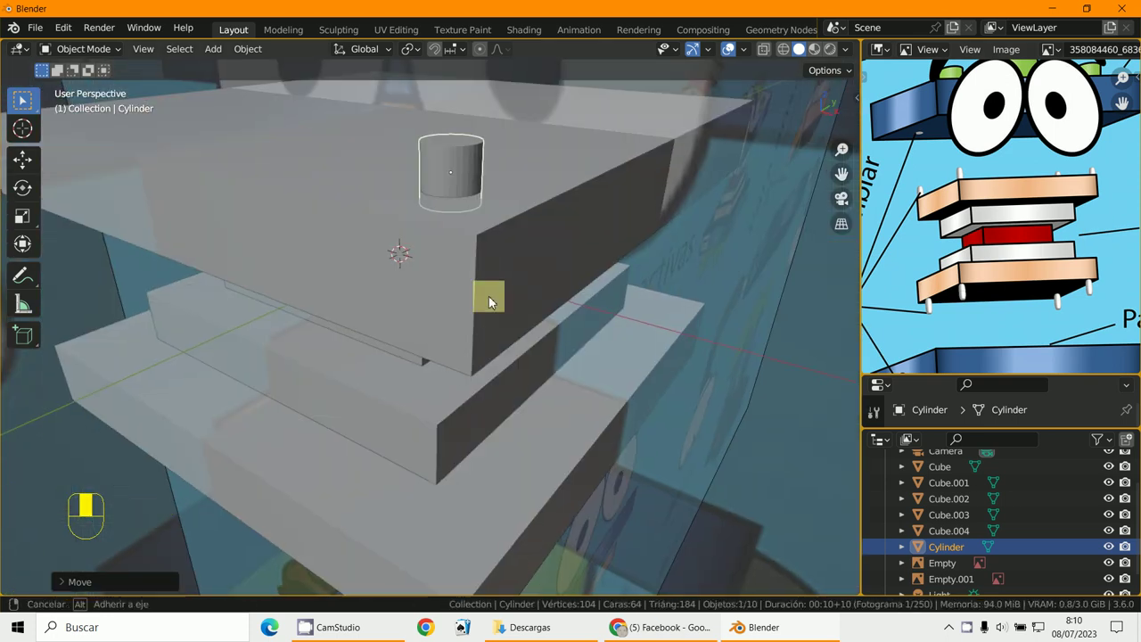
{"action": "key", "text": "KP_1"}
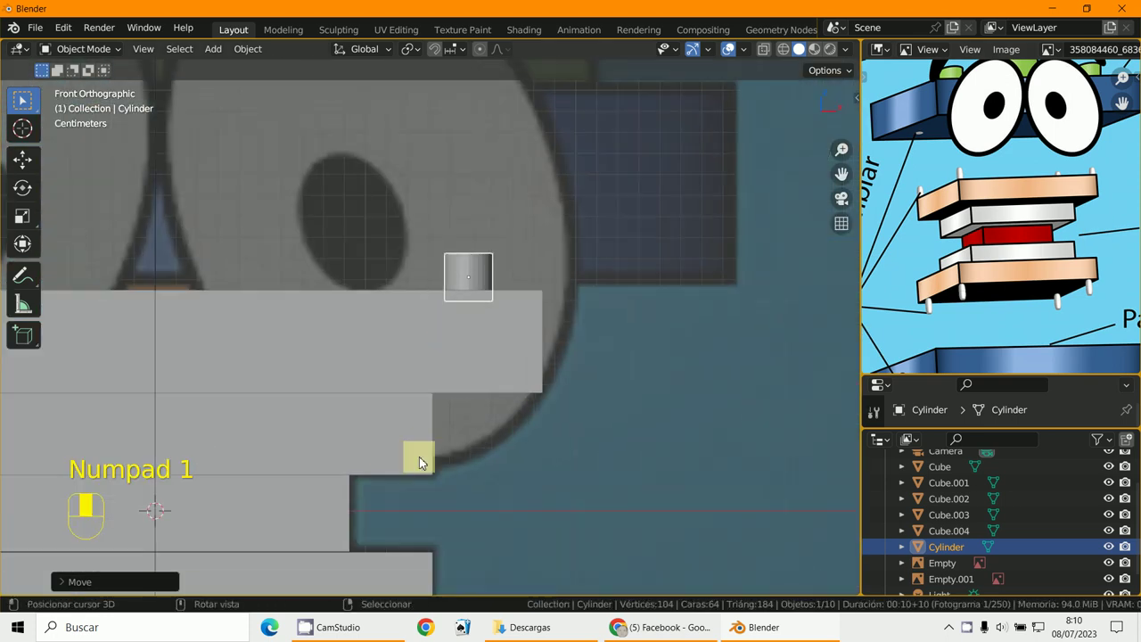
{"action": "key", "text": "s"}
{"action": "key", "text": "s"}
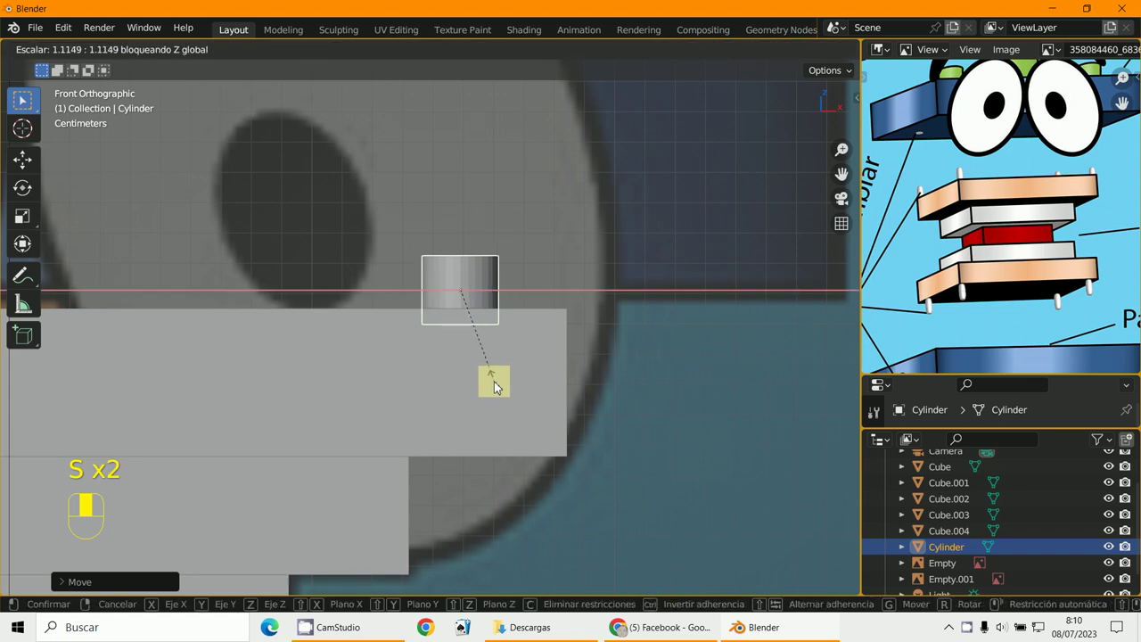
{"action": "key", "text": "ctrl+a"}
{"action": "key", "text": "s"}
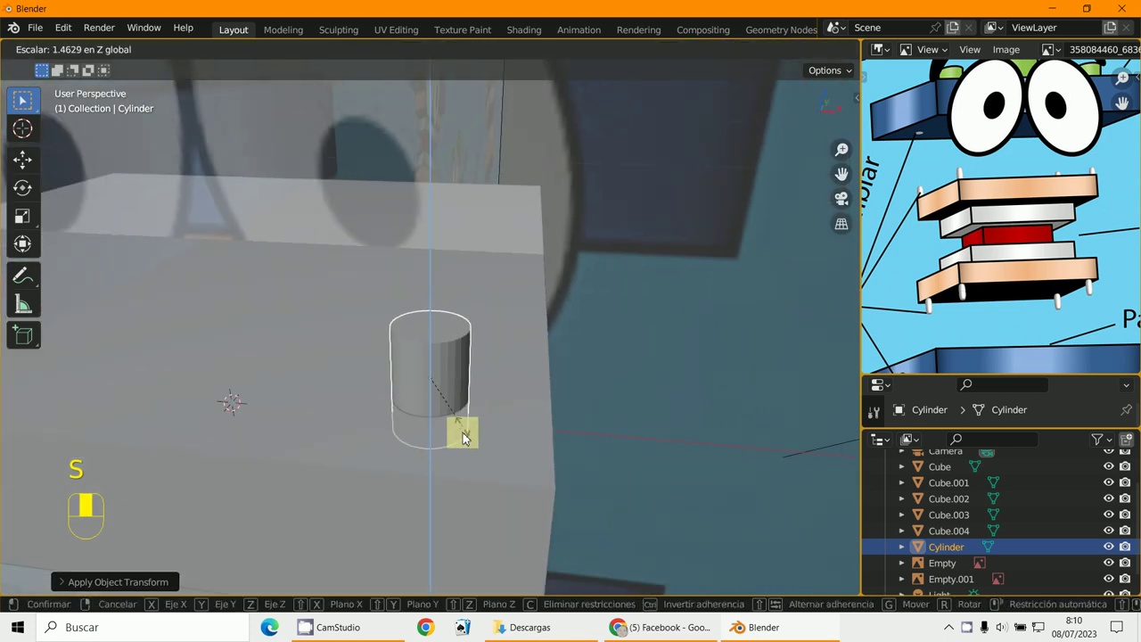
{"action": "key", "text": "KP_1"}
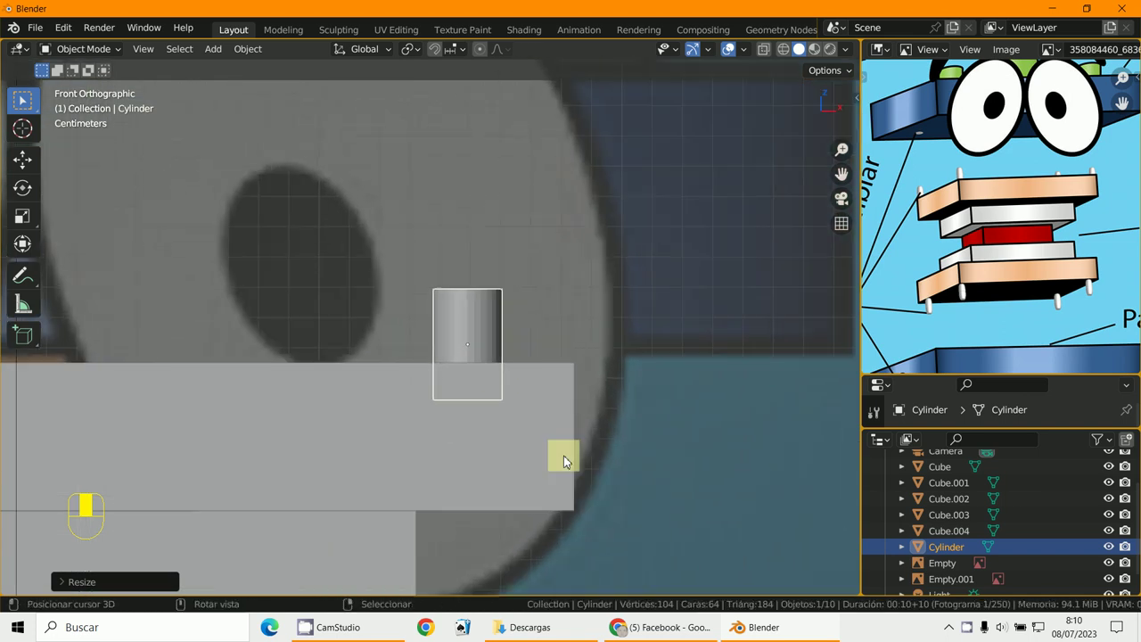
- Apply the pin's scale again and duplicate it as Cylinder.001, placed off to the right
{"action": "key", "text": "KP_1"}
{"action": "right_click", "coordinate": [473, 339]}
{"action": "key", "text": "ctrl+a"}
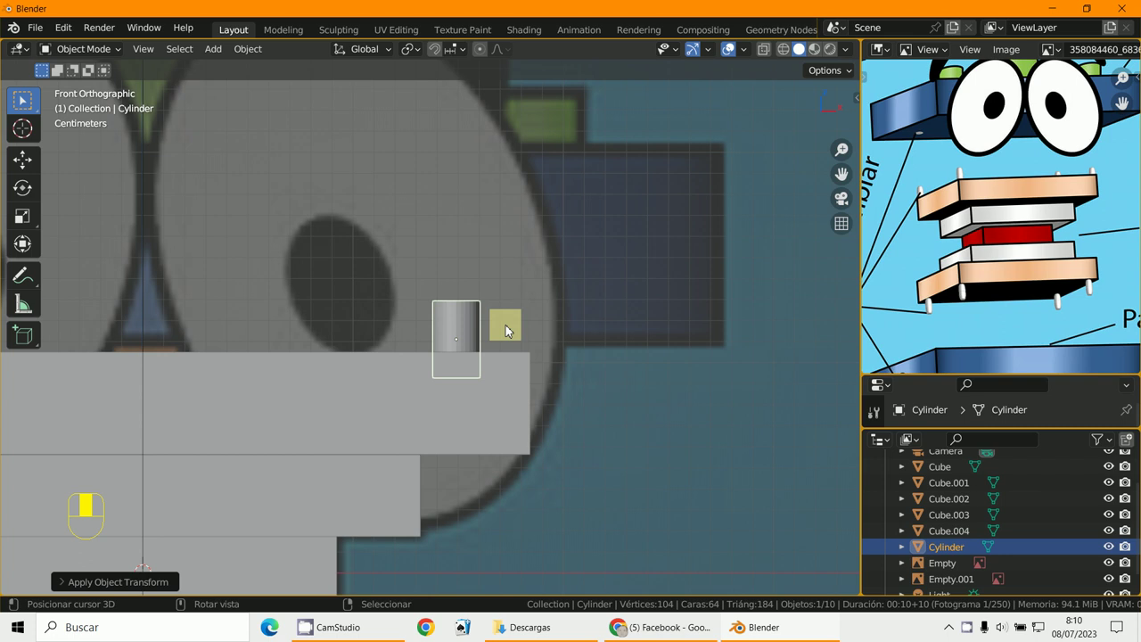
{"action": "key", "text": "shift+d"}
{"action": "key", "text": "g"}
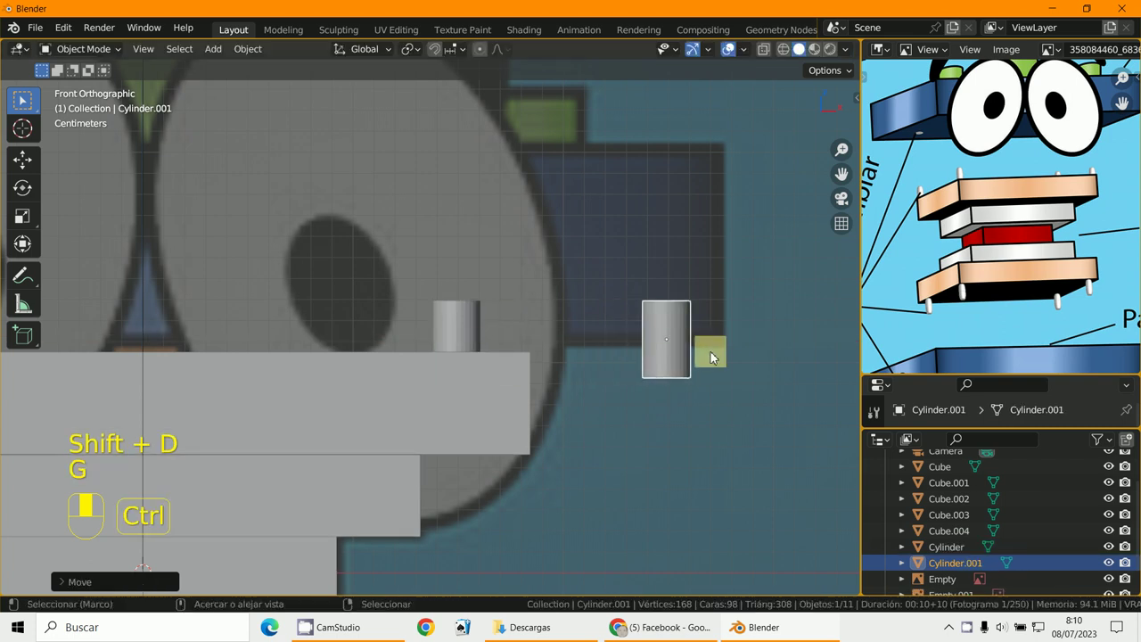
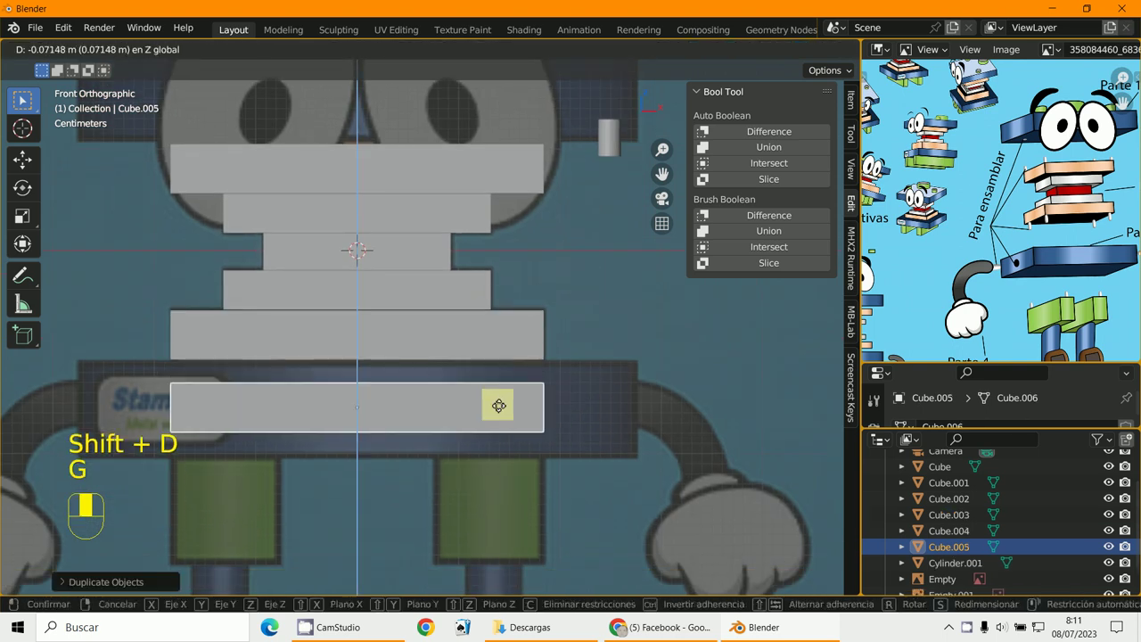
- Widen the new bottom slab Cube.005 beyond the other slabs and reframe the front view on the mouth
{"action": "key", "text": "s"}
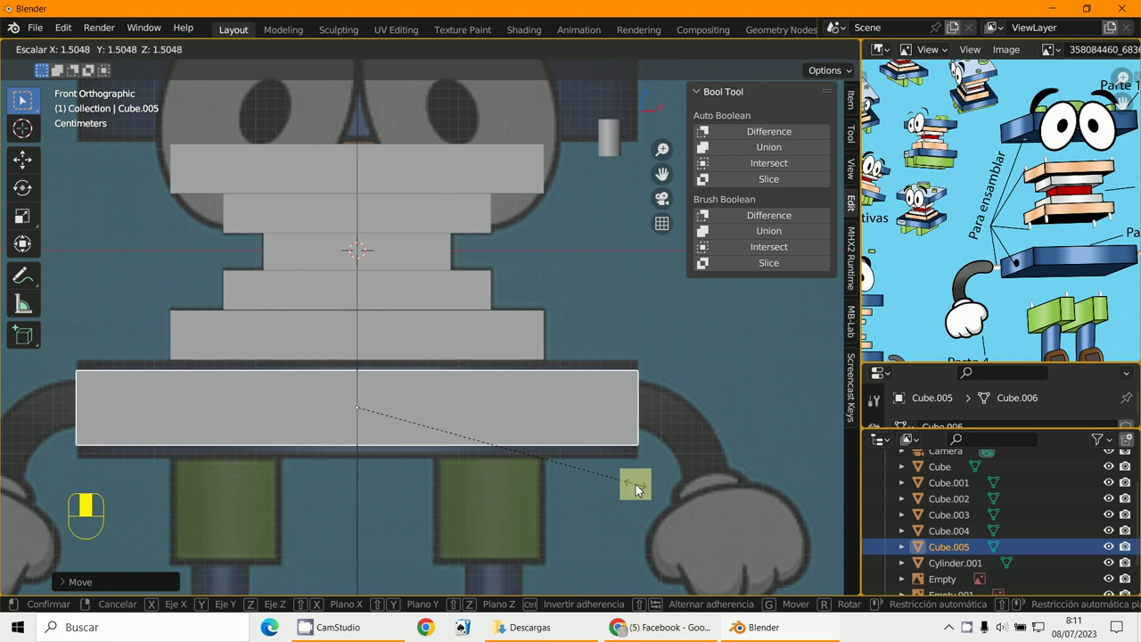
{"action": "key", "text": "s"}
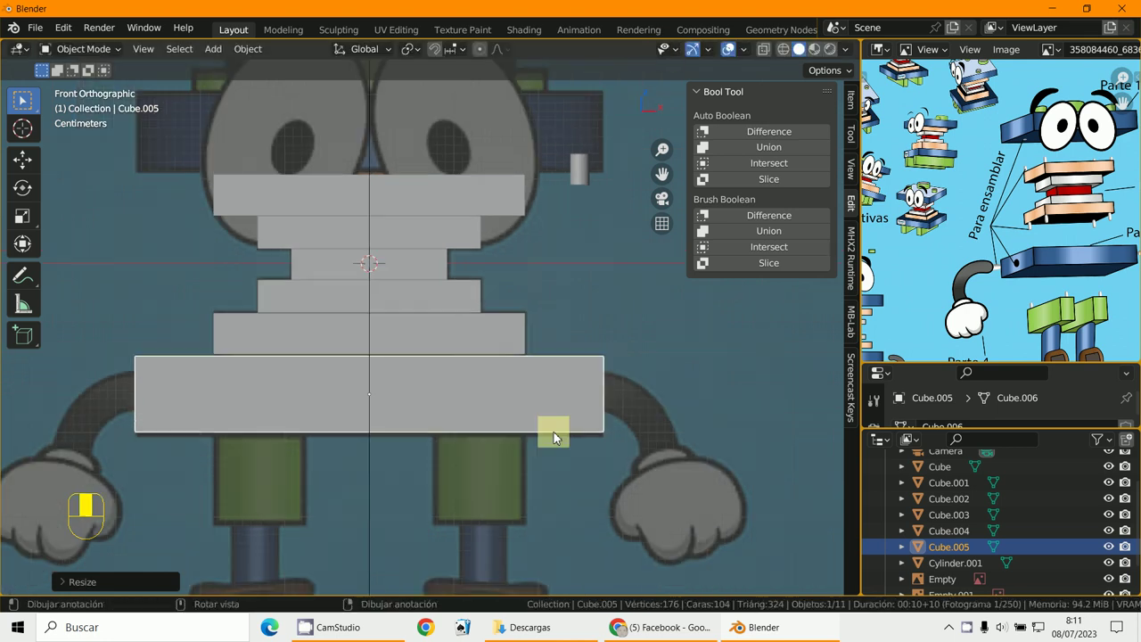
{"action": "left_click_drag", "start_coordinate": [554, 226], "coordinate": [549, 226]}
{"action": "key", "text": "KP_1"}
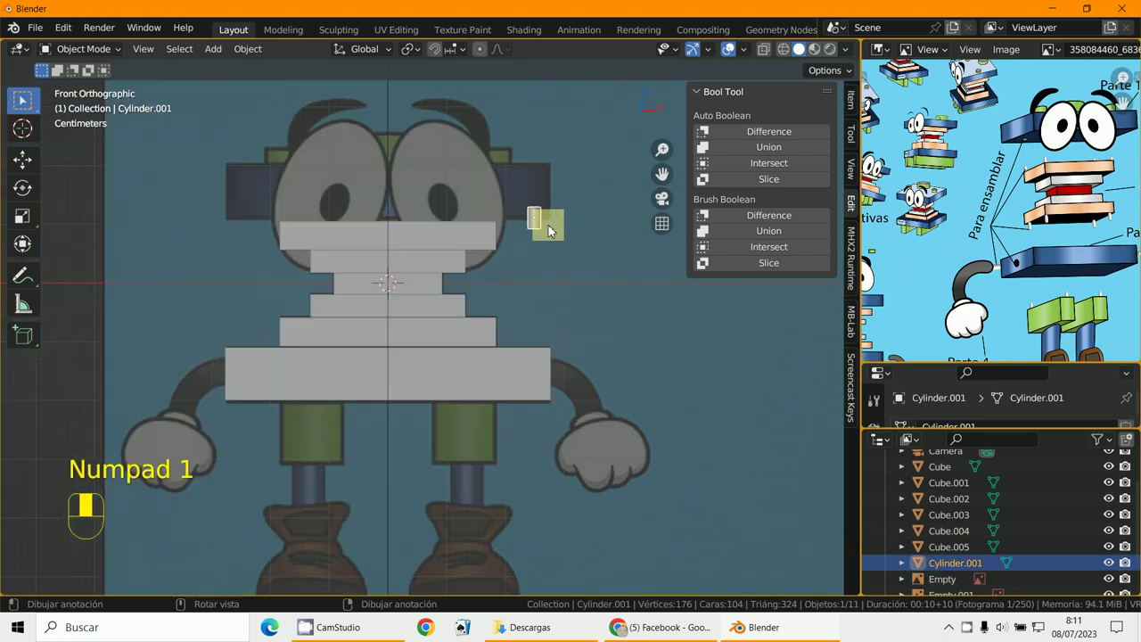
- Turn Cylinder.001 a quarter turn onto its side and lower it onto the long bottom slab
{"action": "key", "text": "r"}
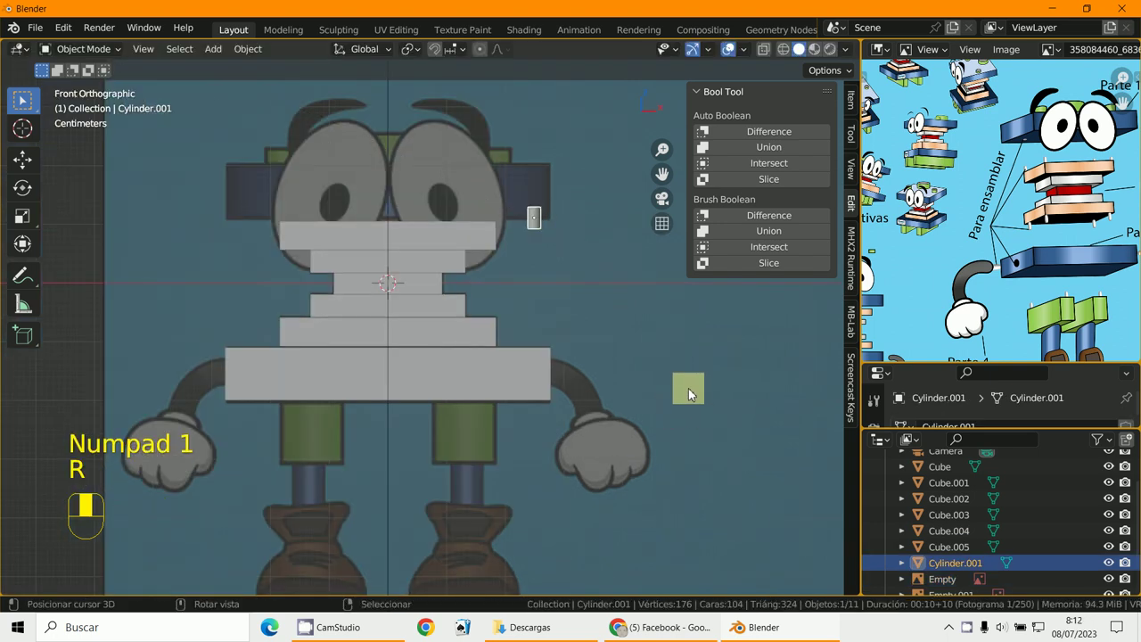
{"action": "key", "text": "ctrl+r"}
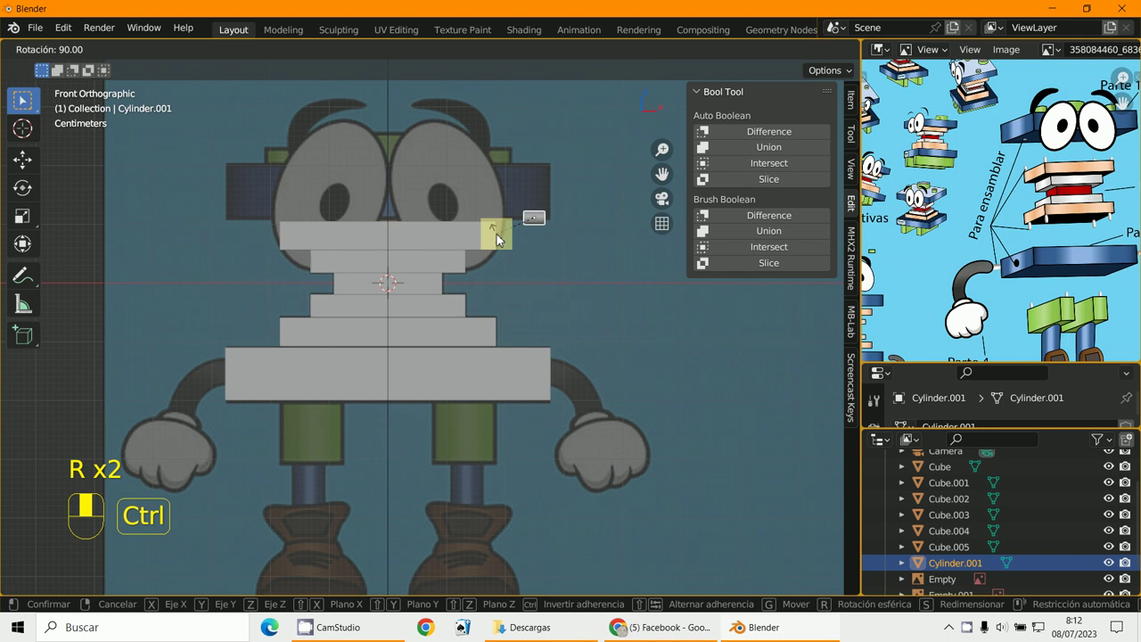
{"action": "key", "text": "r"}
{"action": "key", "text": "g"}
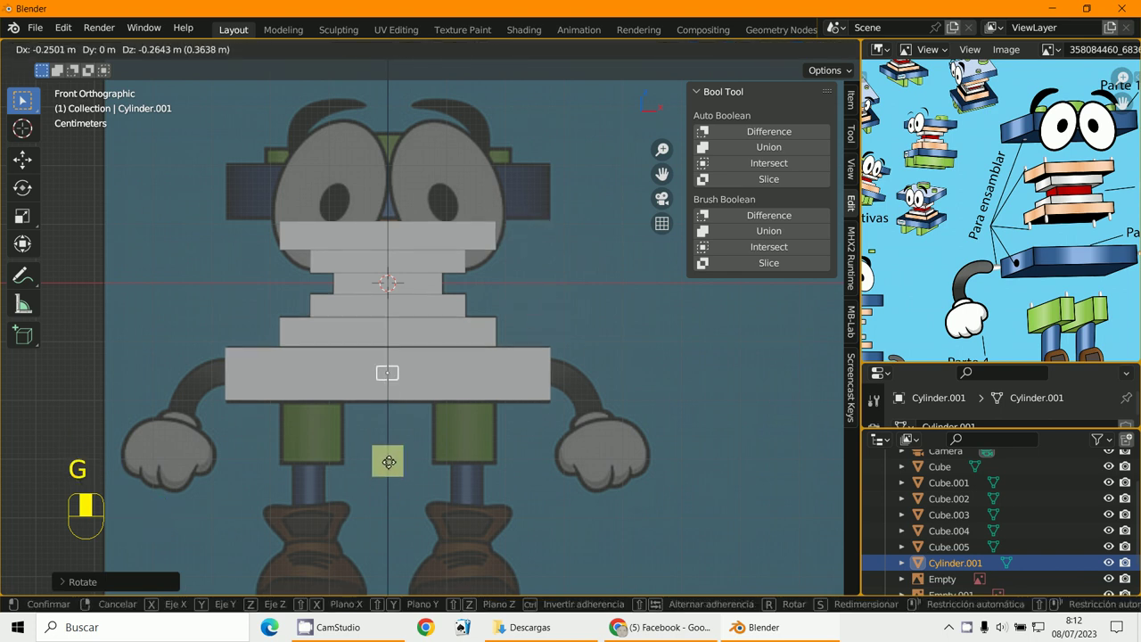
- Stretch the cylinder into a long horizontal rod and slide it depth-wise through the slab in side view
{"action": "key", "text": "s"}
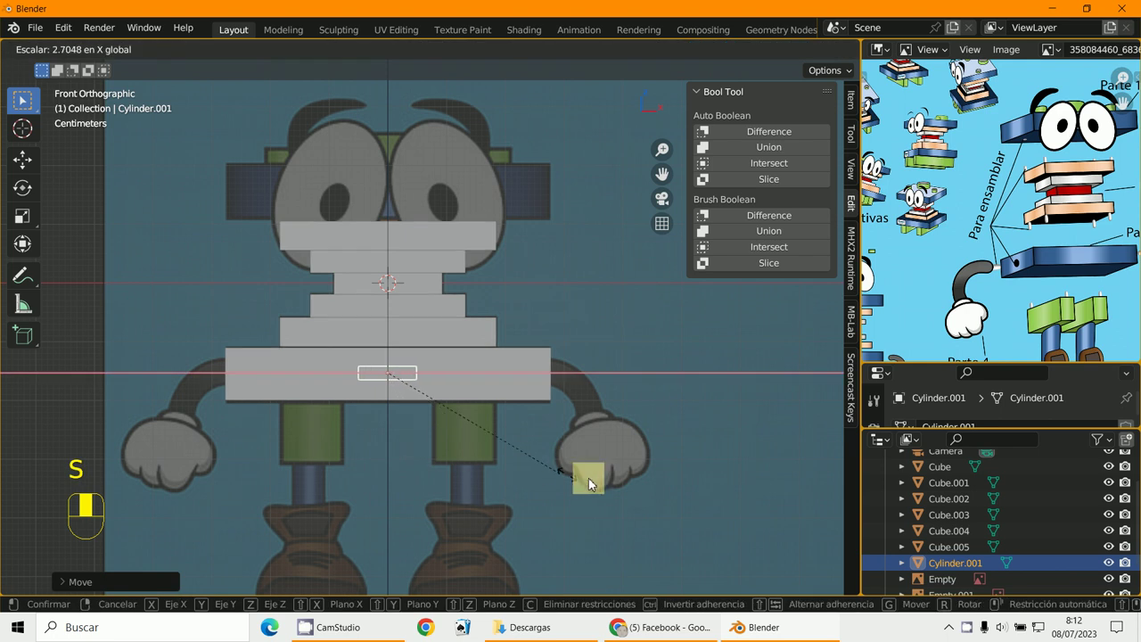
{"action": "key", "text": "KP_3"}
{"action": "key", "text": "g"}
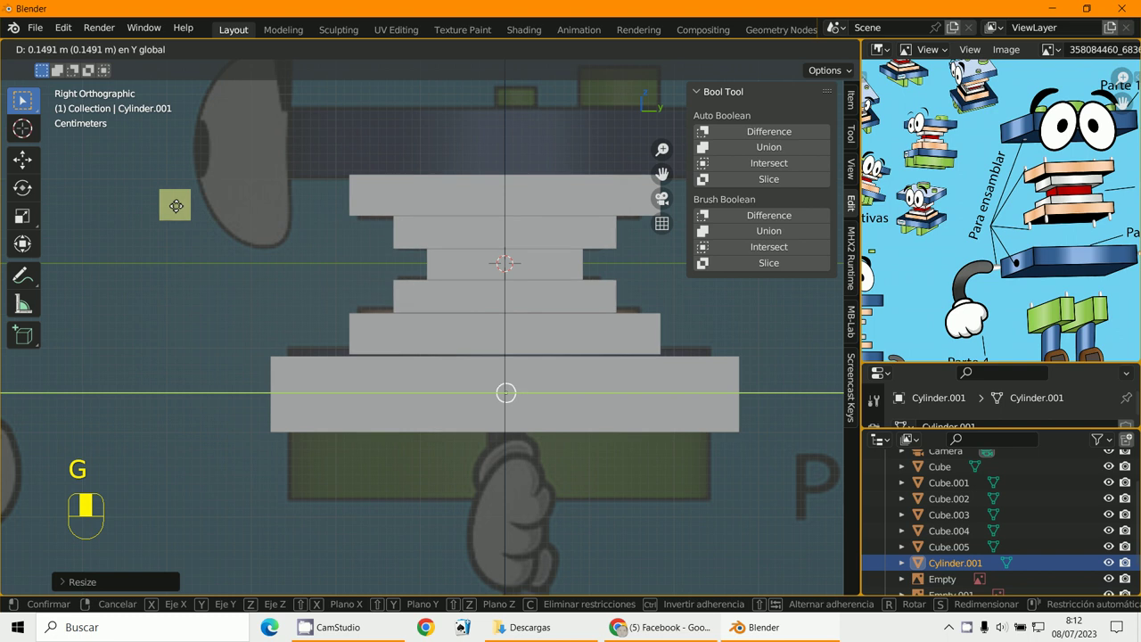
{"action": "key", "text": "KP_1"}
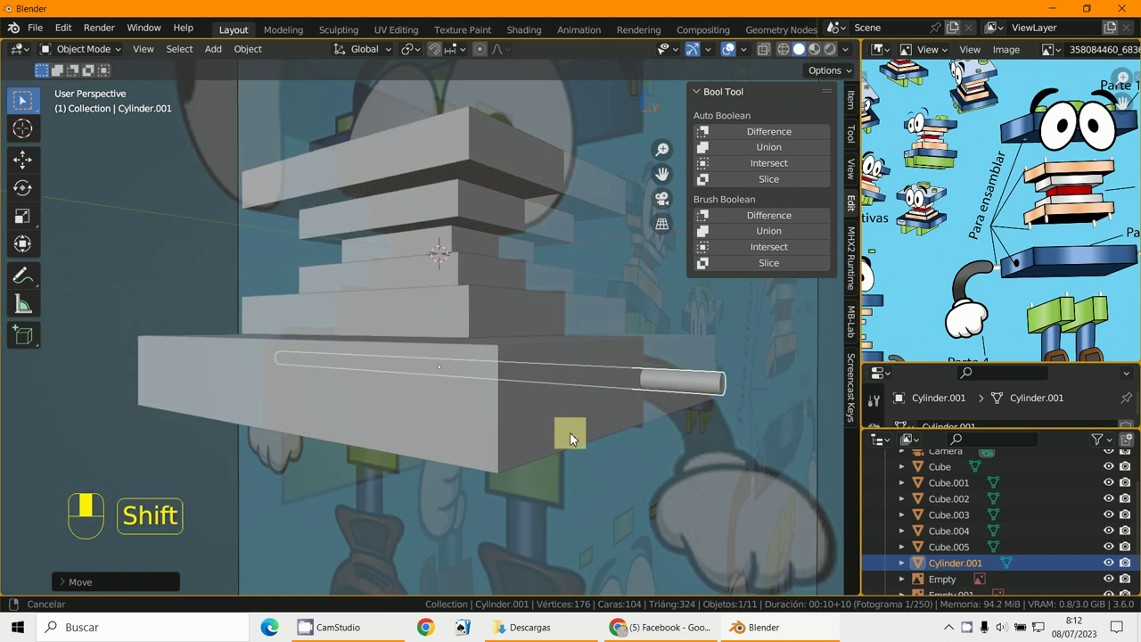
- Add the long slab Cube.005 to the selection with the rod, making it the active object
{"action": "right_click", "coordinate": [527, 447]}
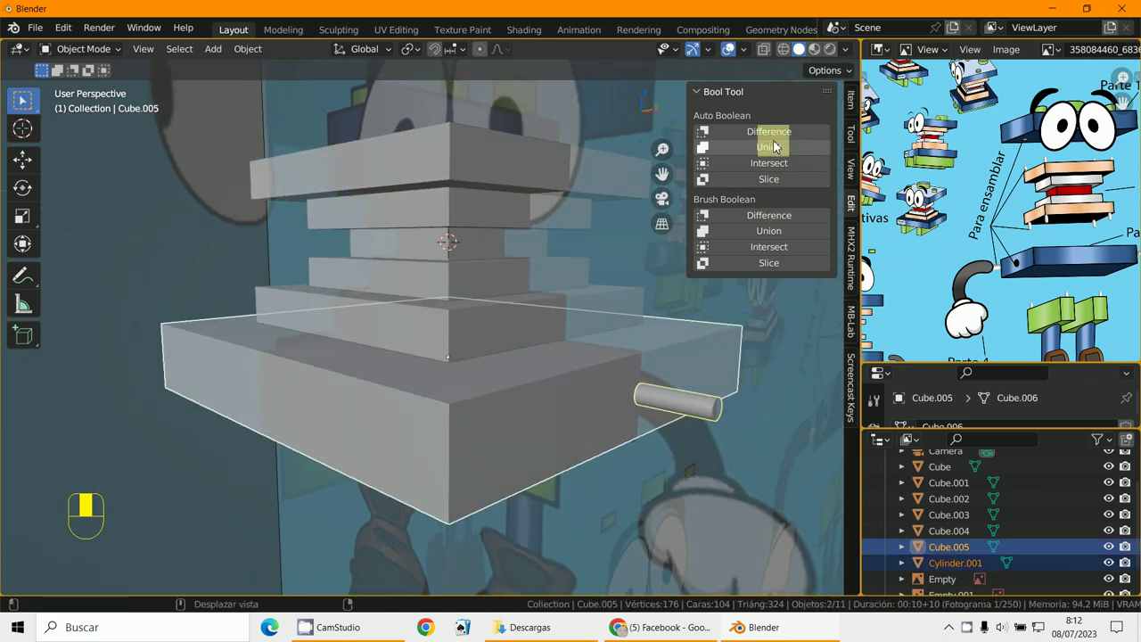
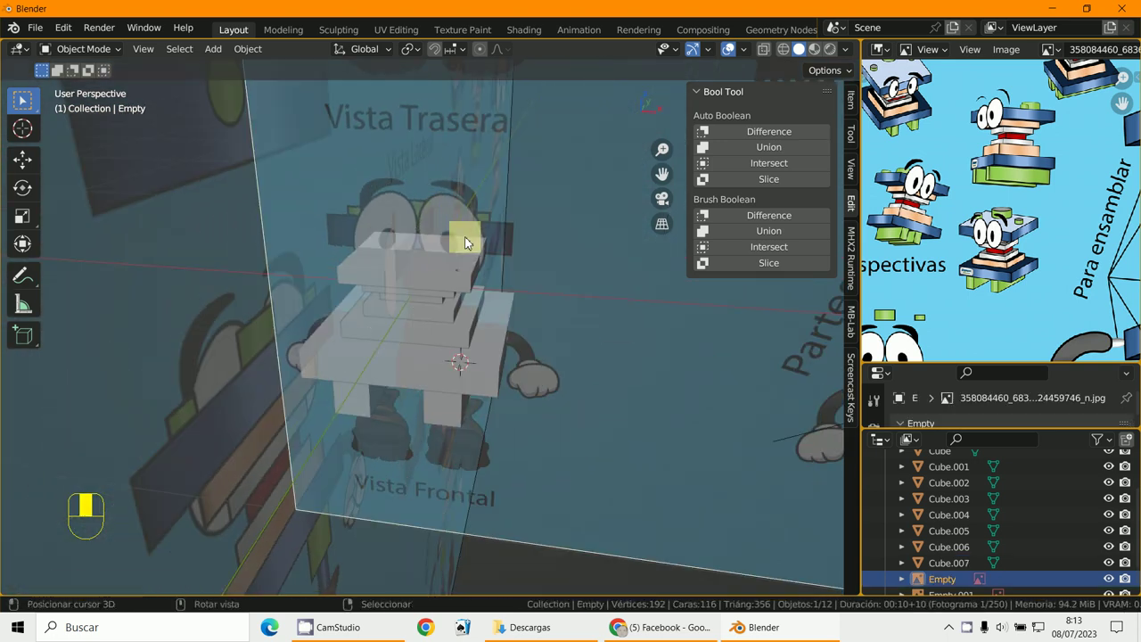
- Bring the new UV sphere into view over the mouth stack and start orienting it in side view
{"action": "key", "text": "KP_1"}
{"action": "left_click_drag", "start_coordinate": [481, 247], "coordinate": [216, 56]}
{"action": "left_click_drag", "start_coordinate": [216, 56], "coordinate": [489, 392]}
{"action": "key", "text": "KP_3"}
{"action": "key", "text": "r"}
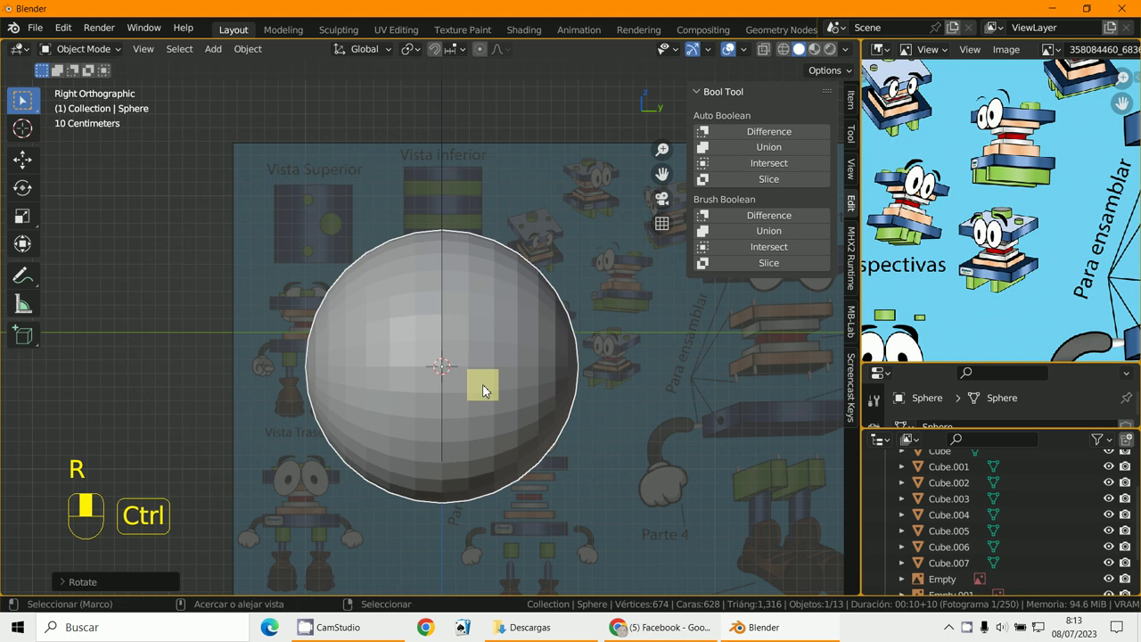
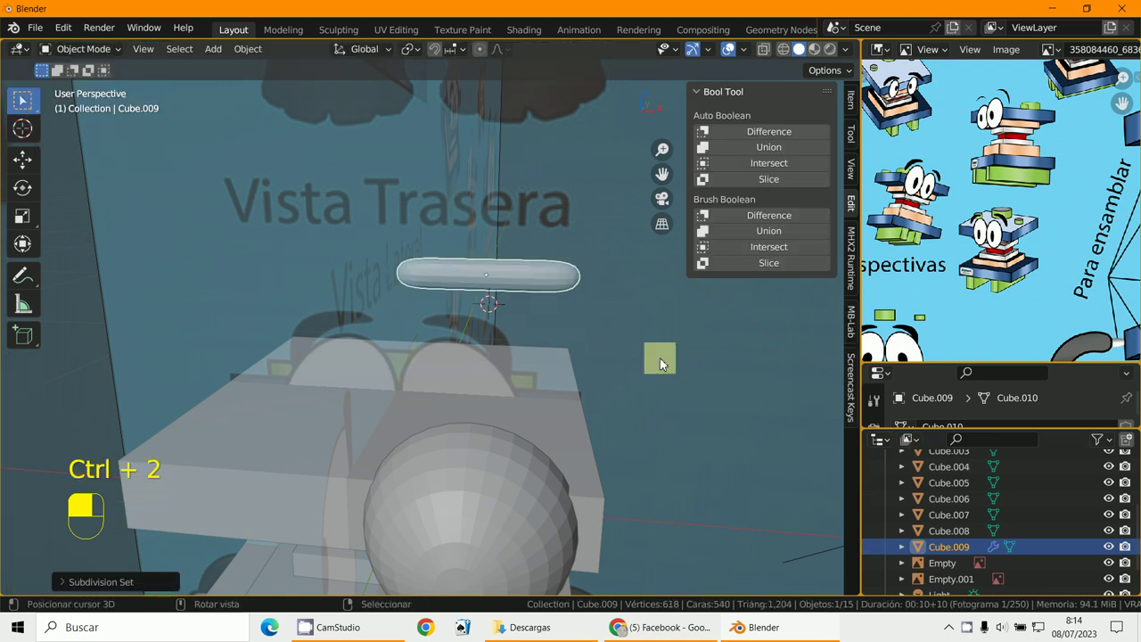
- Tilt the capsule Cube.009 in front view so it follows the arm direction
{"action": "key", "text": "KP_1"}
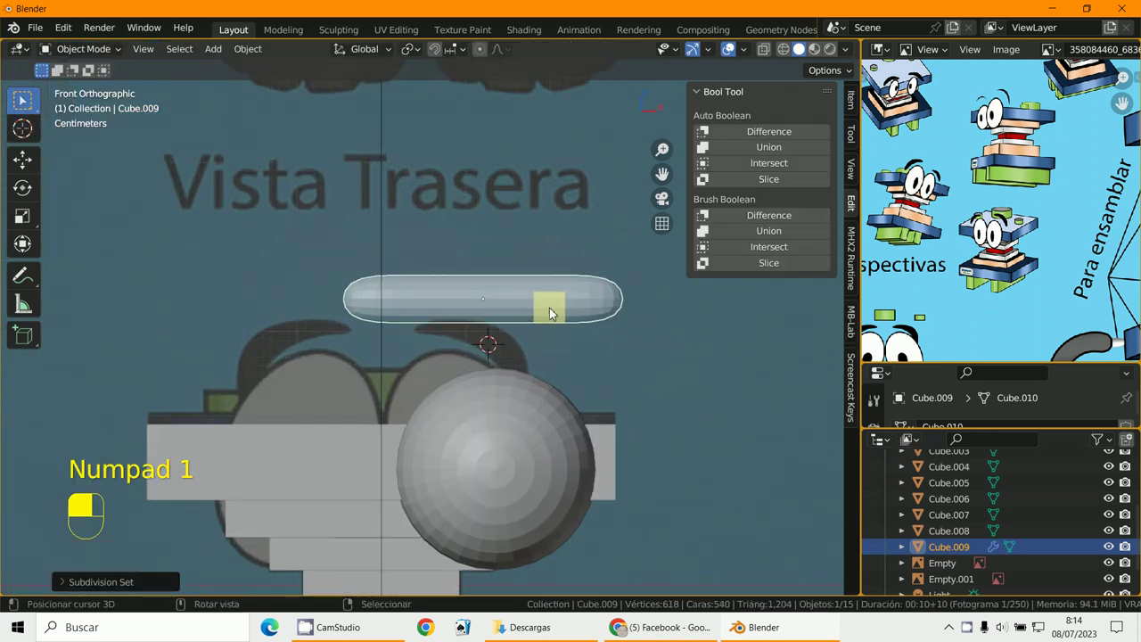
{"action": "key", "text": "r"}
{"action": "key", "text": "s"}
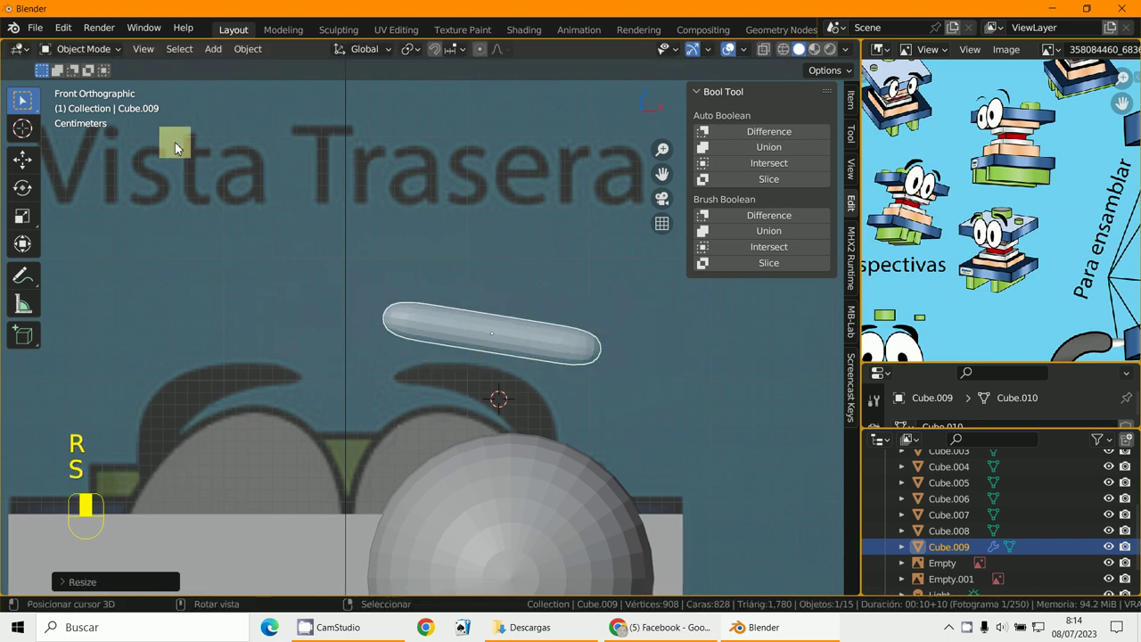
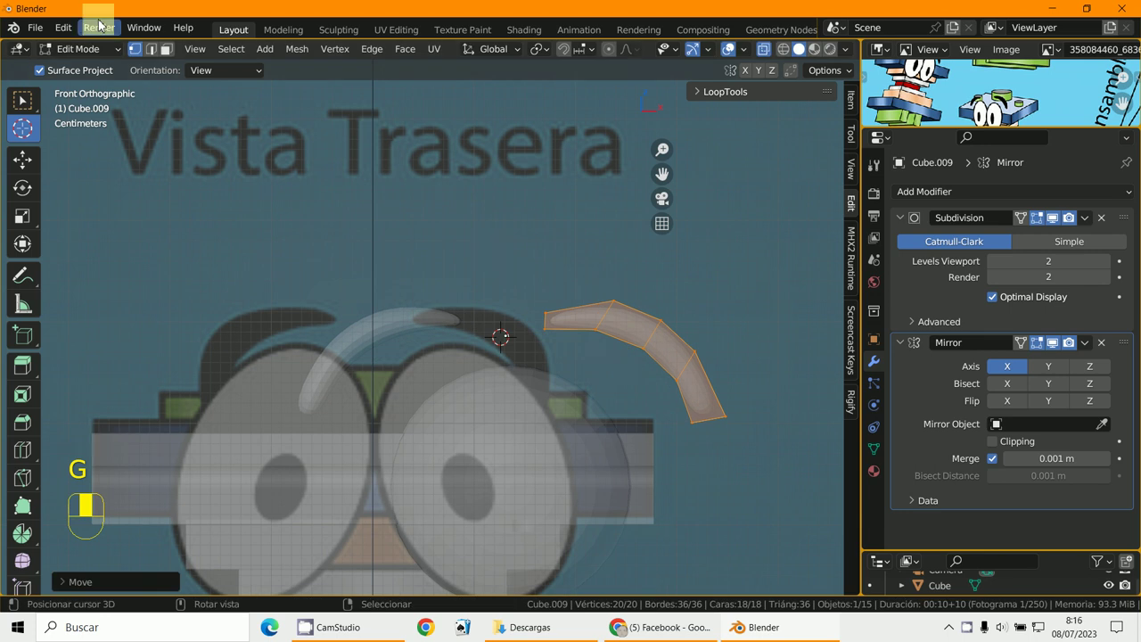
- Leave arm editing, zoom out to the whole character and enlarge the Outliner to reach the reference empties
{"action": "left_click_drag", "start_coordinate": [1000, 123], "coordinate": [999, 123]}
{"action": "key", "text": "g"}
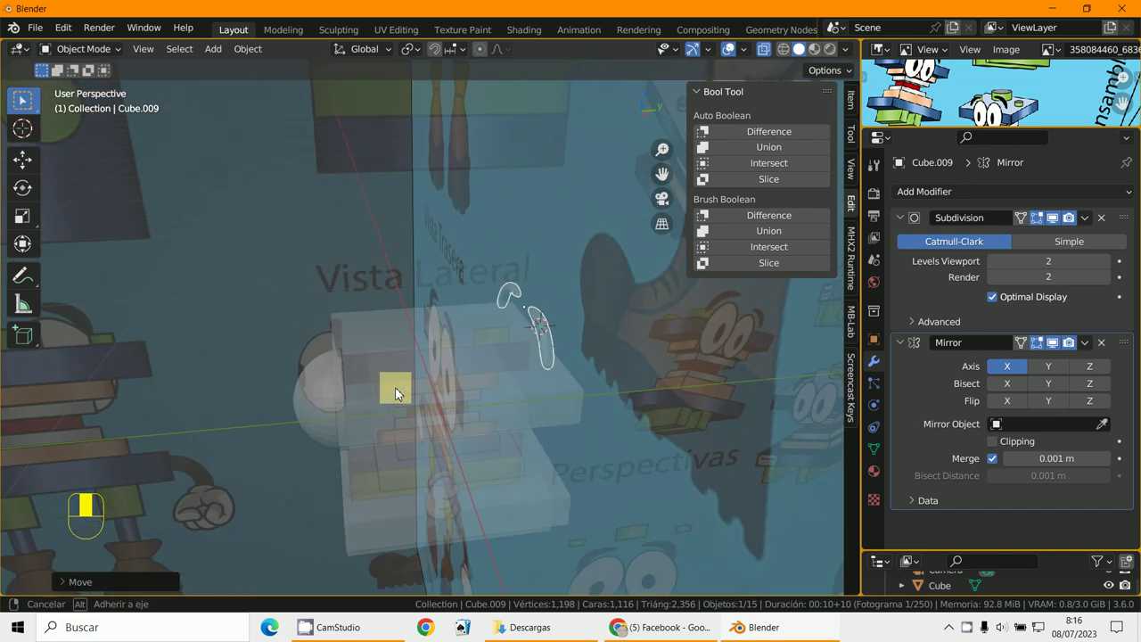
{"action": "key", "text": "KP_3"}
{"action": "key", "text": "g"}
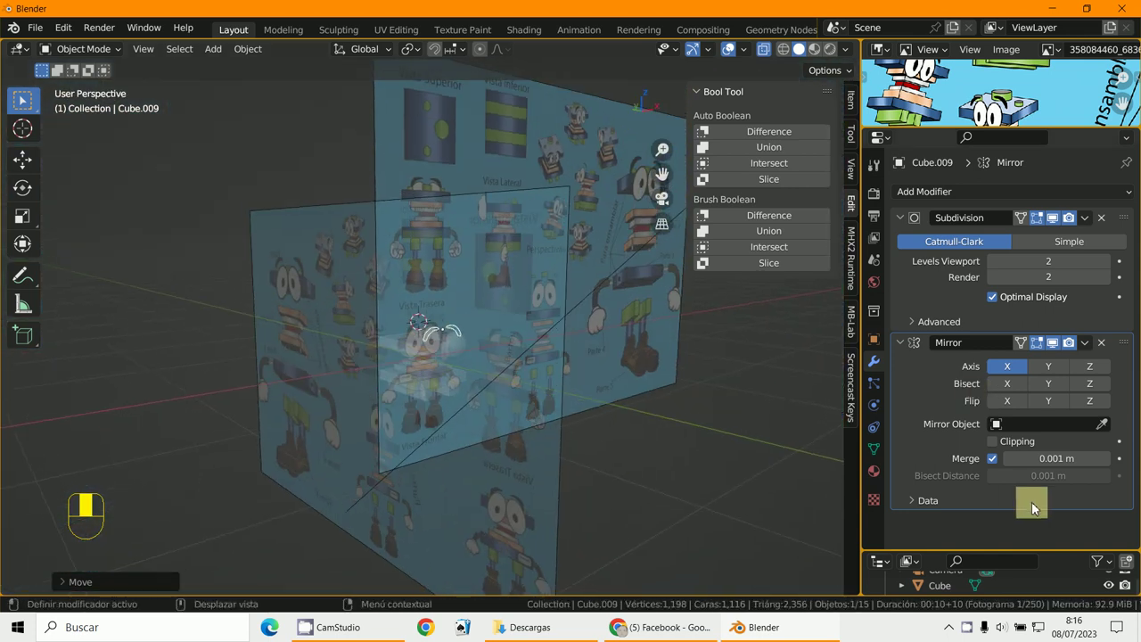
{"action": "left_click_drag", "start_coordinate": [1000, 123], "coordinate": [1000, 123]}
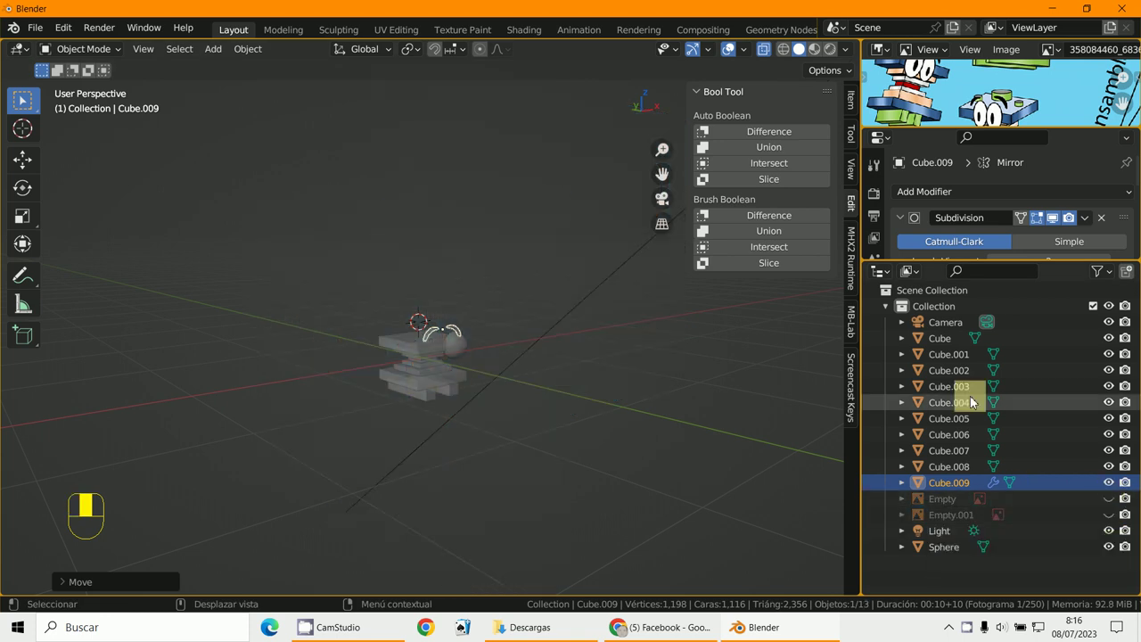